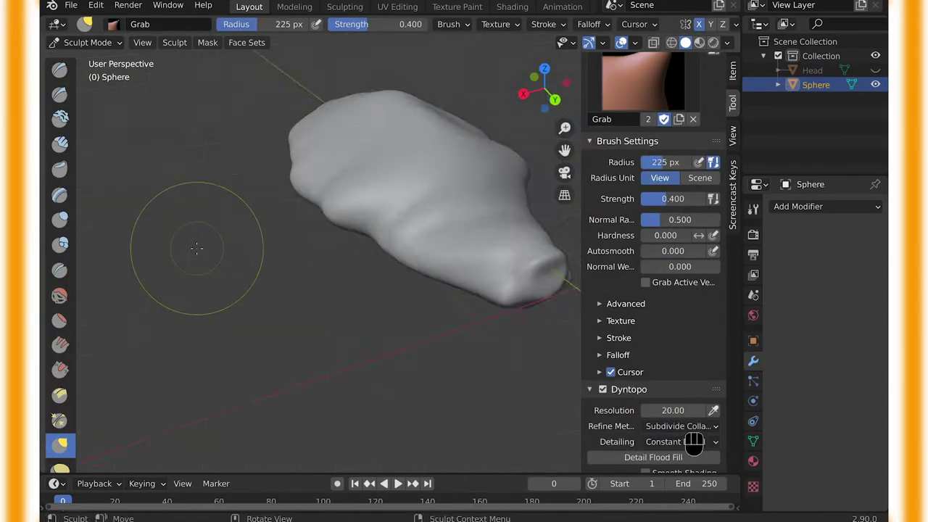
Step: Grab-sculpt the head mass and pull up spiky horns on Sphere.001, viewed from the top
key(super+z)
key(g)
key(super+z)
key(shift+a)
key(KP_7)
key(super+a)
click(700, 446)
key(KP_7)
click(700, 446)
key(super+z)
key(KP_7)
click(700, 446)
key(super+z)
key(KP_7)
click(700, 446)
Step: Drag a new sphere below the head out into a forward-reaching front leg
key(super+z)
click(683, 445)
key(super+z)
key(s)
key(Tab)
key(super+z)
double_click(701, 446)
key(super+z)
key(super+z)
click(625, 445)
key(super+z)
click(701, 446)
key(KP_7)
click(700, 446)
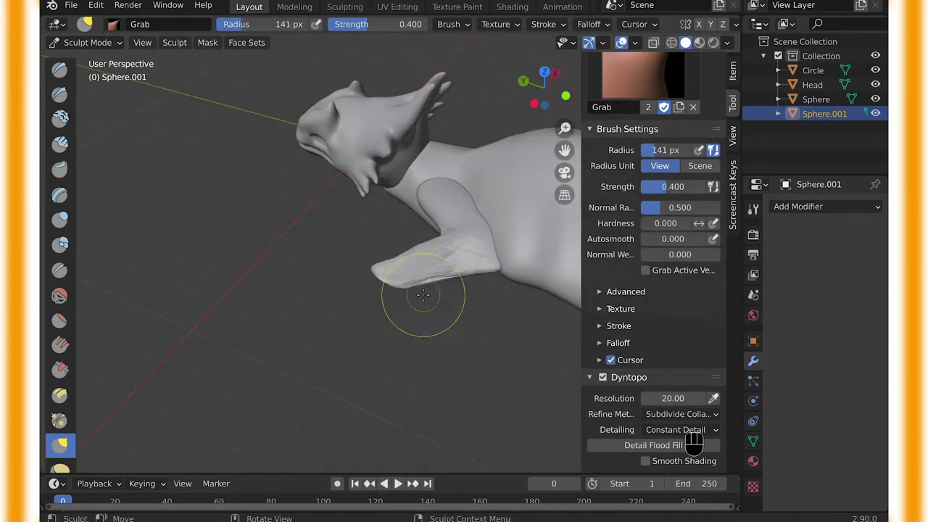
Step: Shape the mirrored front leg with SculptDraw strokes and save the file
click(700, 446)
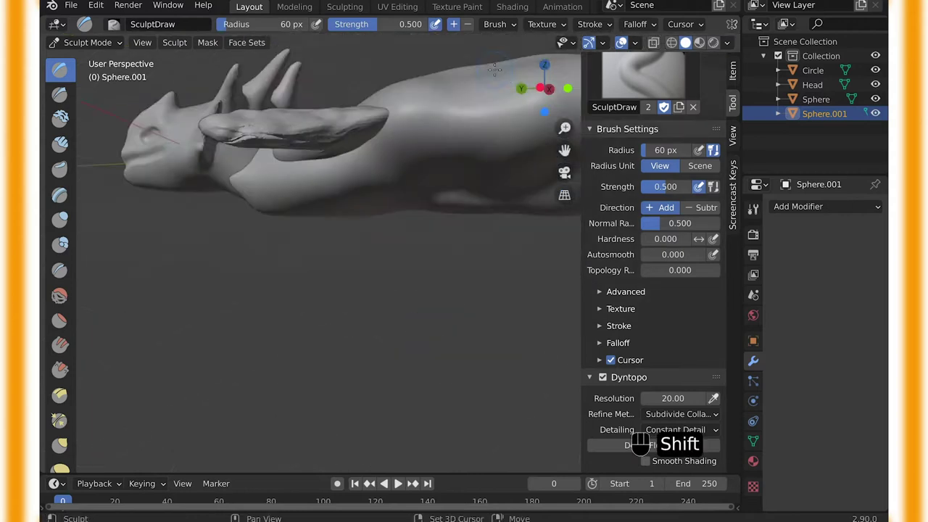
key(KP_7)
double_click(700, 445)
key(KP_7)
key(super+z)
click(700, 446)
key(super+z)
click(700, 446)
key(Tab)
key(super+s)
Step: Sculpt the clawed hand with long fingers and forearm muscle detail on the front limb
key(KP_7)
click(592, 379)
key(super+z)
click(625, 446)
middle_click(700, 445)
drag(700, 446, 625, 446)
key(super+z)
click(700, 446)
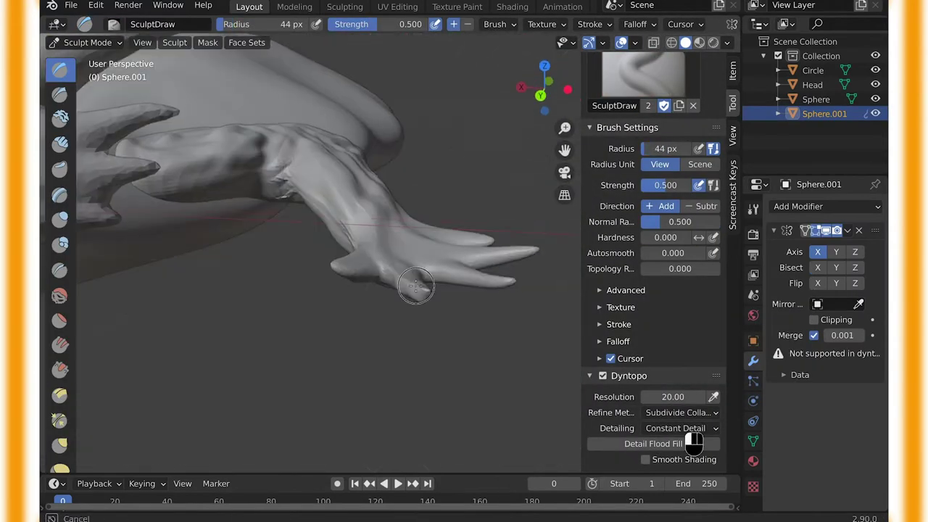
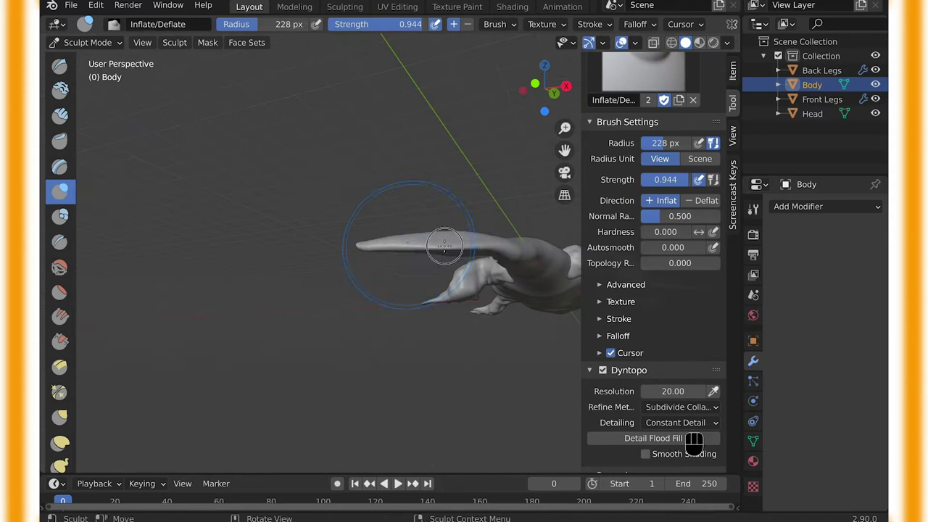
Step: Thicken and taper the long tail on Body with Inflate/Deflate and Flatten, then save
key(KP_7)
click(683, 446)
double_click(641, 445)
drag(641, 446, 635, 446)
click(641, 446)
key(super+KP_3)
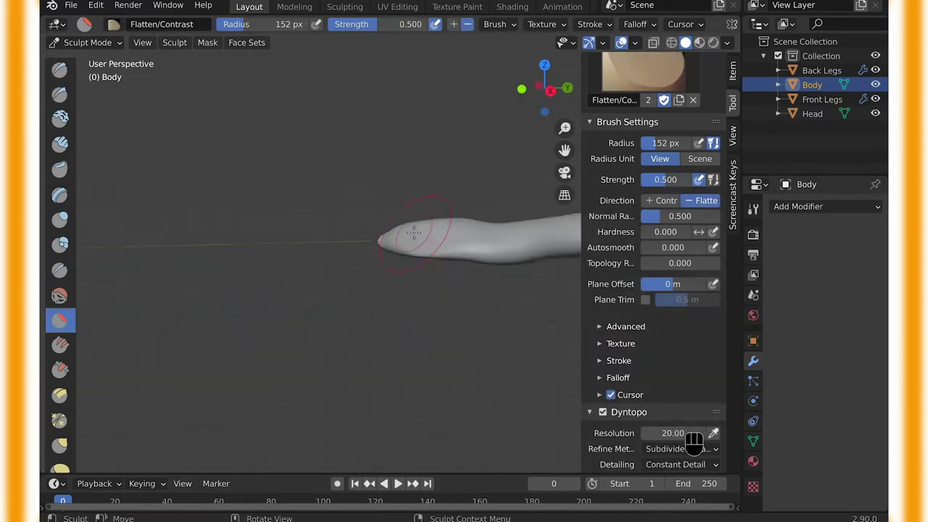
middle_click(683, 446)
drag(701, 446, 700, 446)
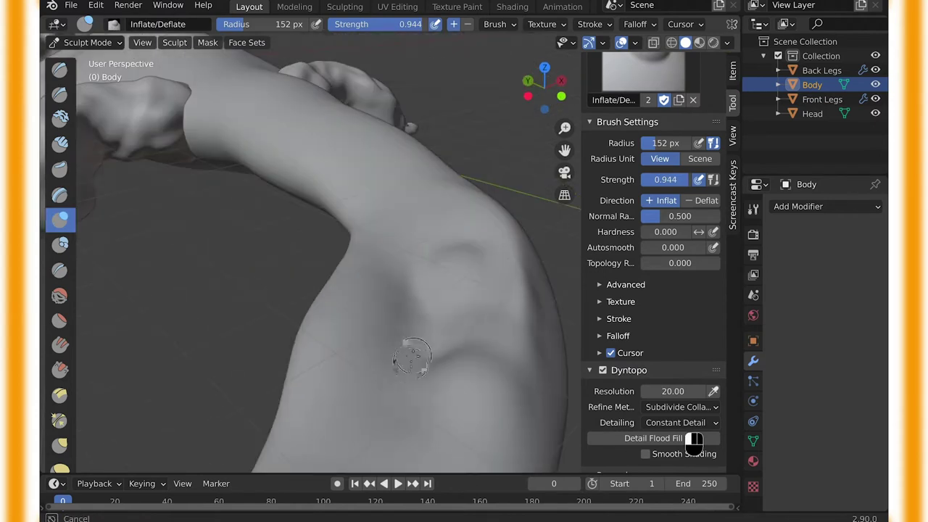
drag(641, 446, 700, 446)
click(641, 446)
key(super+s)
Step: Smooth the body and pull a row of small spikes along its back with Snake Hook
click(700, 446)
drag(701, 446, 700, 446)
key(KP_3)
click(700, 446)
key(space)
click(700, 446)
key(super+z)
click(700, 446)
click(700, 445)
key(KP_3)
drag(700, 446, 700, 446)
key(ctrl+KP_1)
double_click(701, 446)
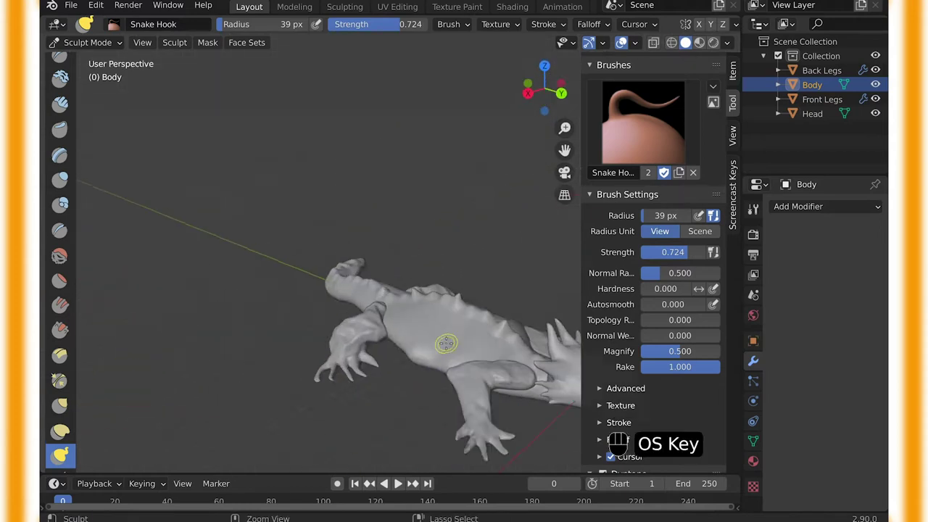